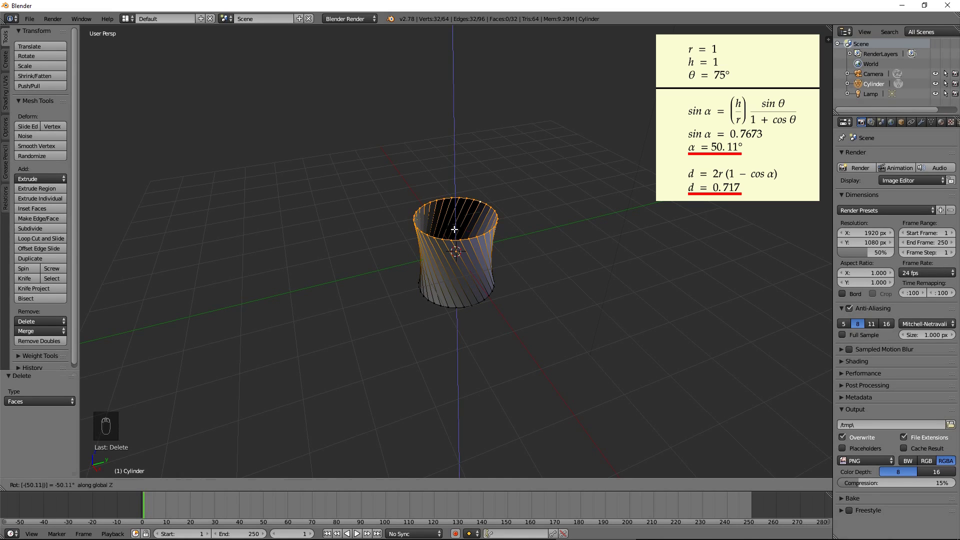
Deselect the vertices, return to Object Mode and smooth the twisted cylinder into a hyperboloid with Subdivision Surface level 3.
key(a)
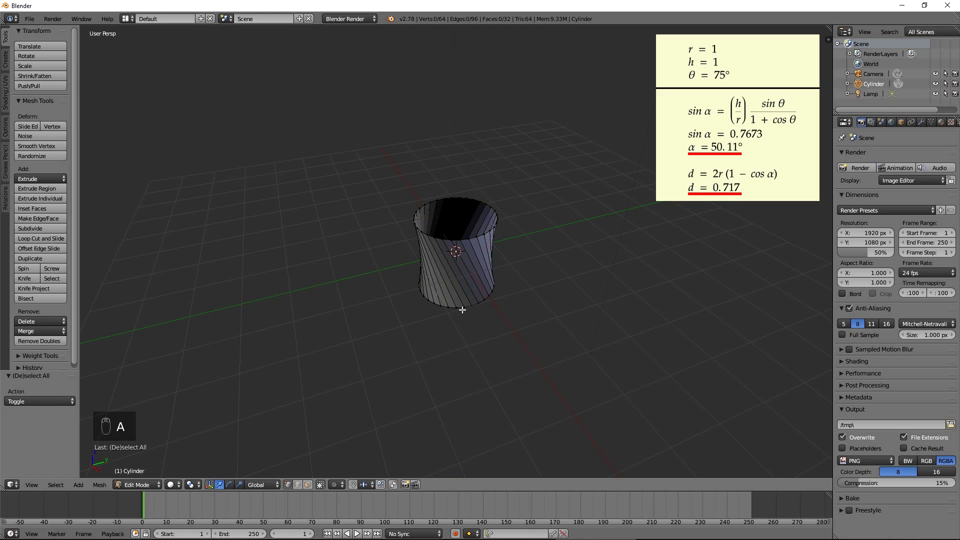
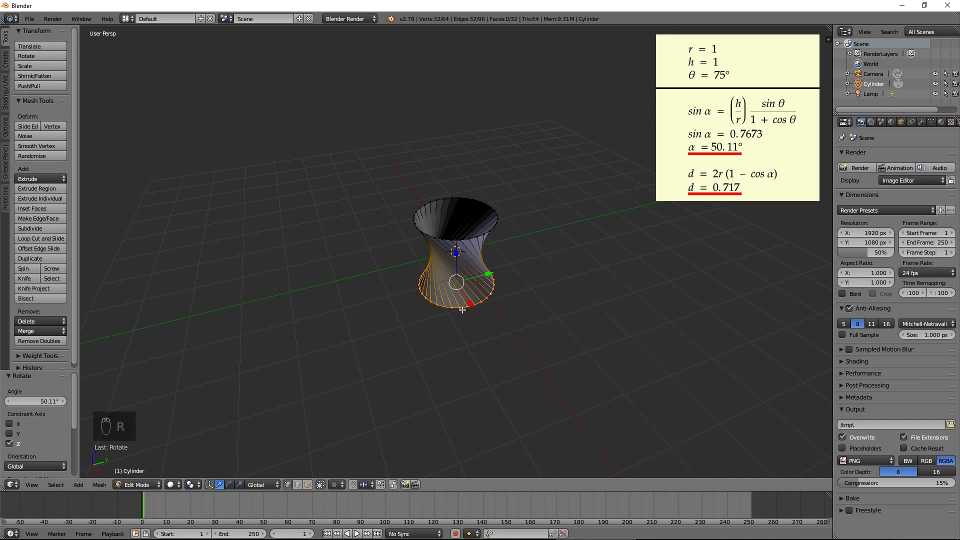
key(Tab)
drag(37, 179, 784, 324)
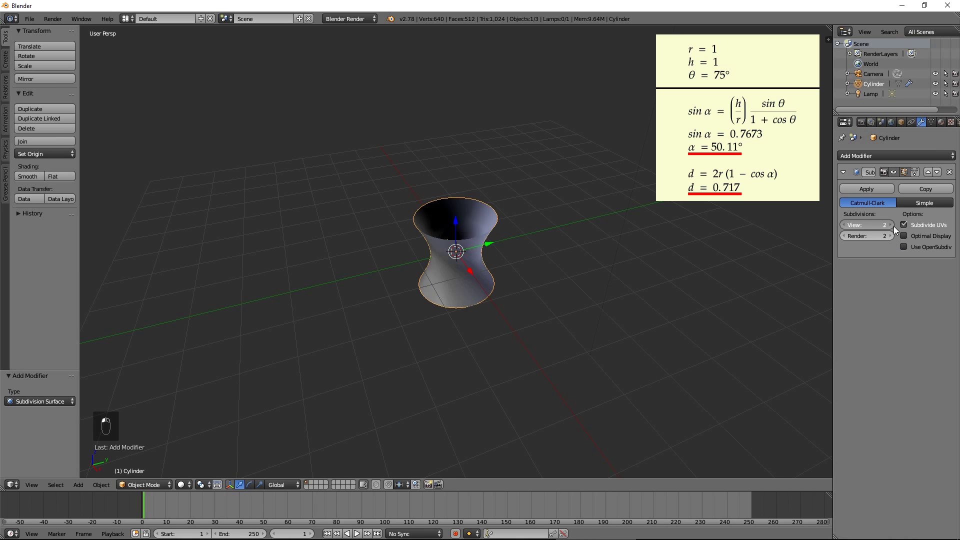
drag(506, 293, 512, 303)
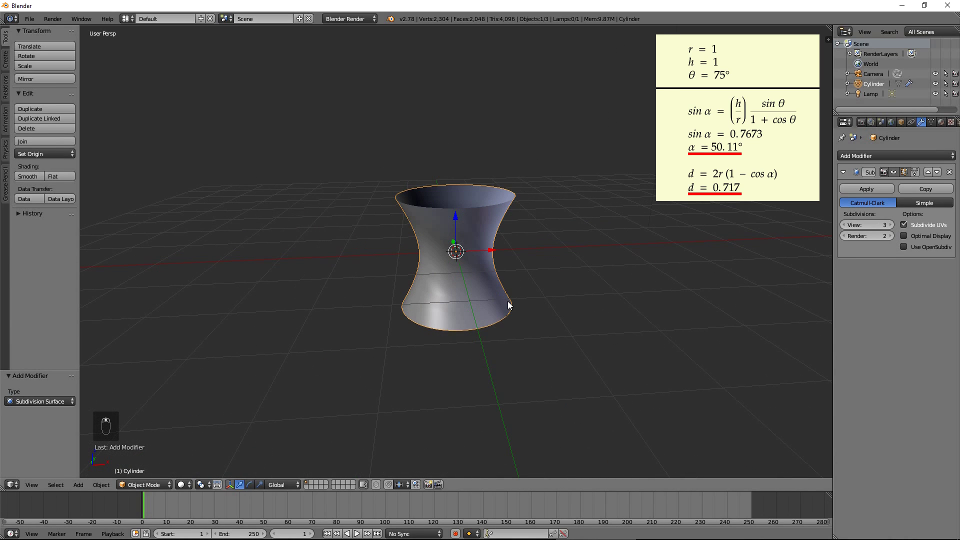
Duplicate the hyperboloid and place the copy beside the original.
key(shift+d)
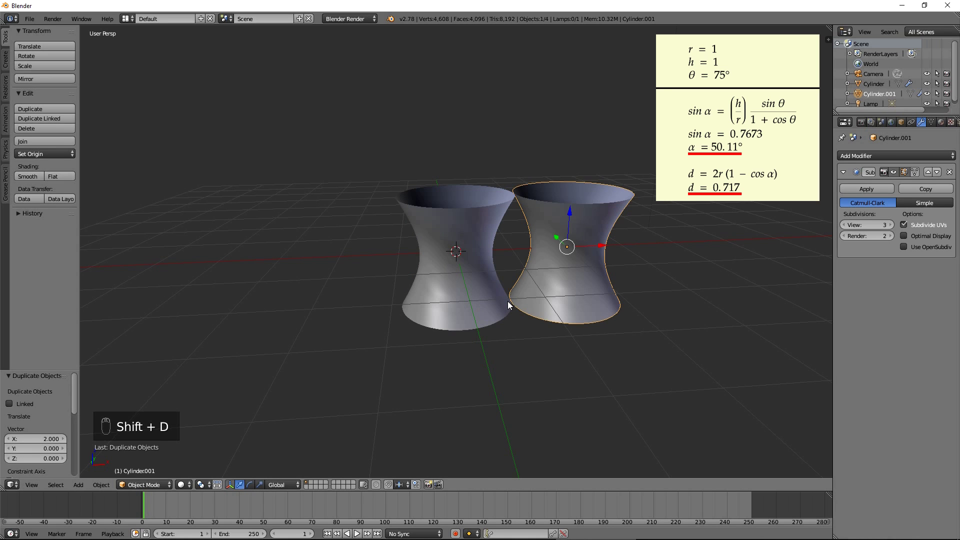
drag(473, 280, 488, 294)
click(488, 294)
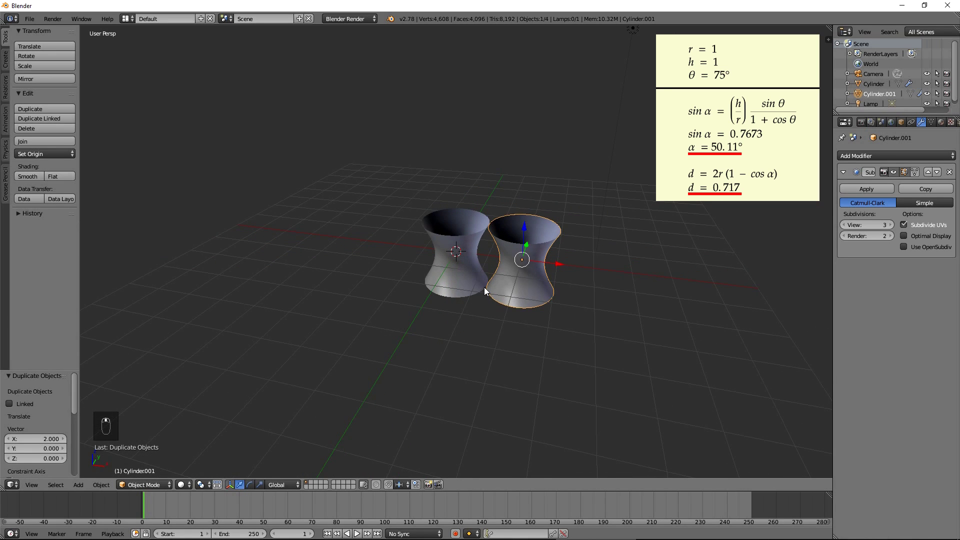
click(485, 296)
Tip the copy onto its side about X and slide it along X into the first hyperboloid.
key(r)
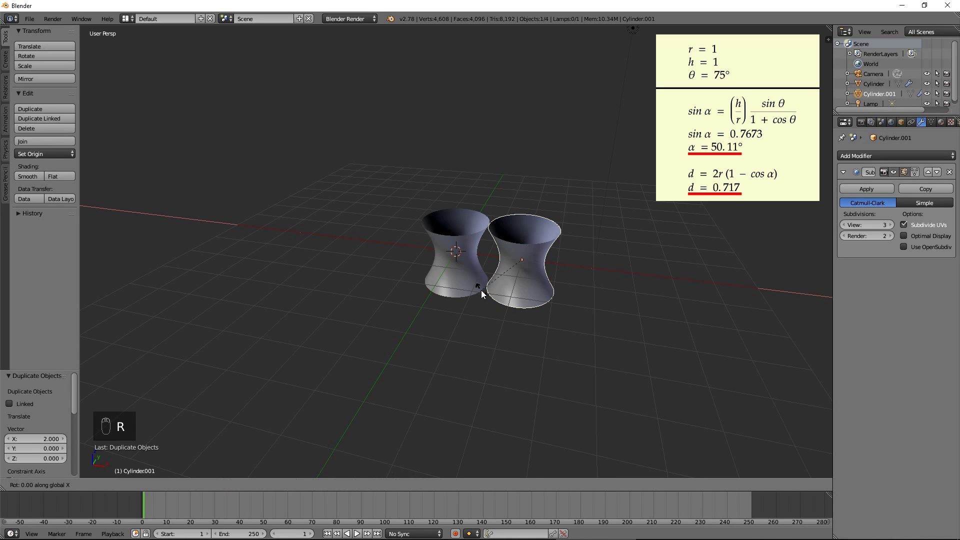
click(487, 293)
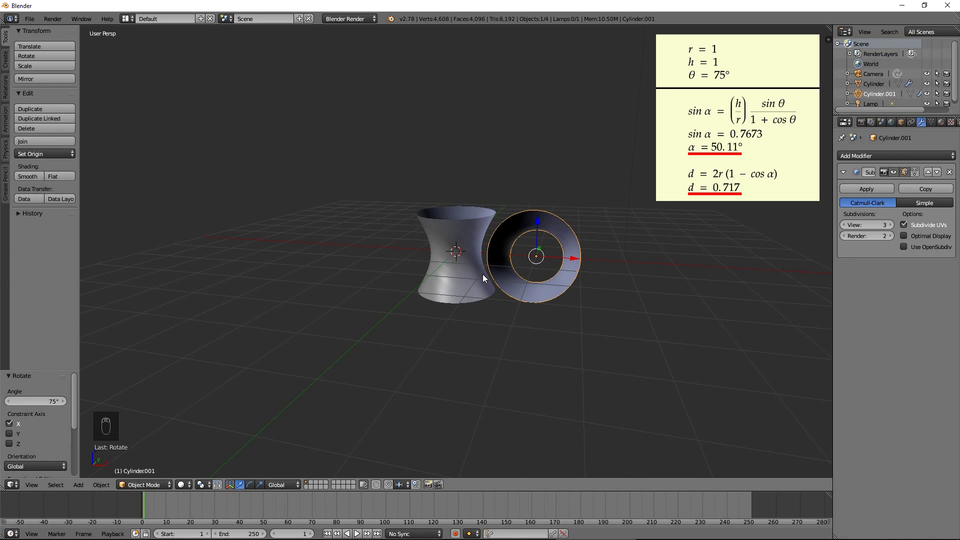
key(g)
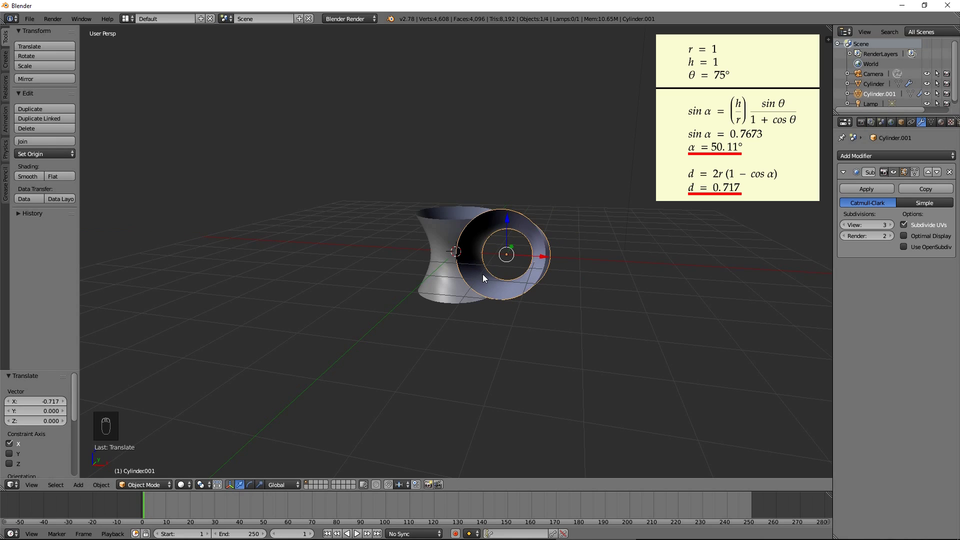
Start a fresh default scene showing the cube, camera and lamp.
drag(487, 281, 569, 352)
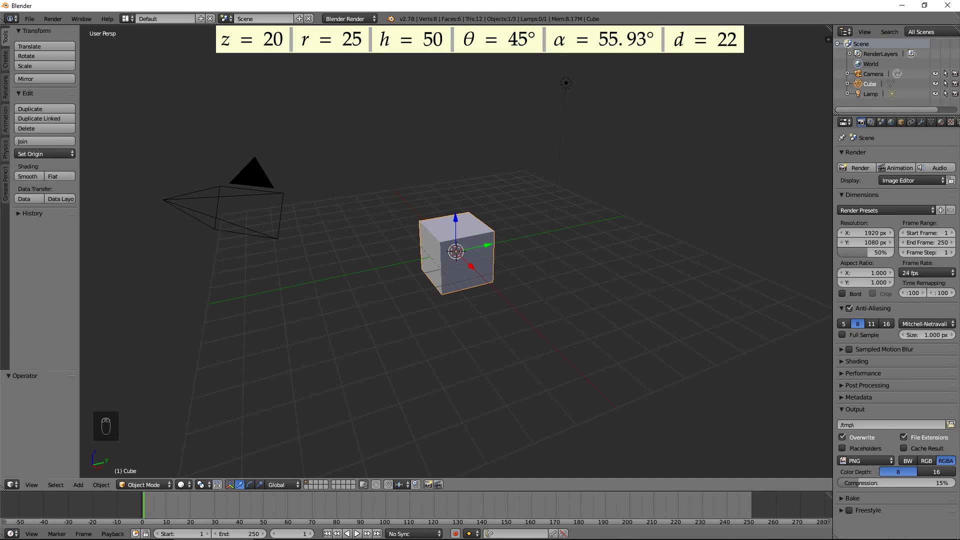
Delete the default cube, enable Add Mesh: Extra Objects and view the scene from the top in orthographic projection.
key(x)
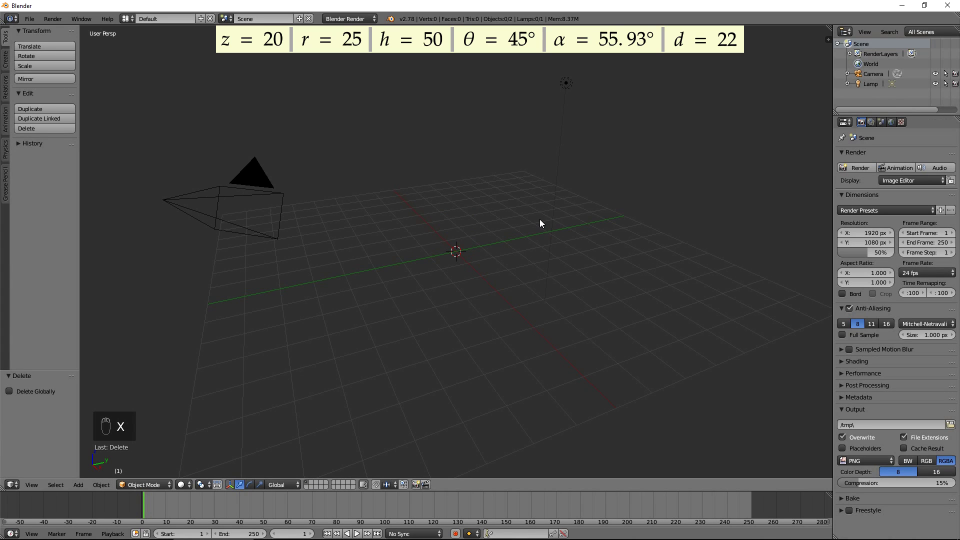
drag(31, 26, 176, 26)
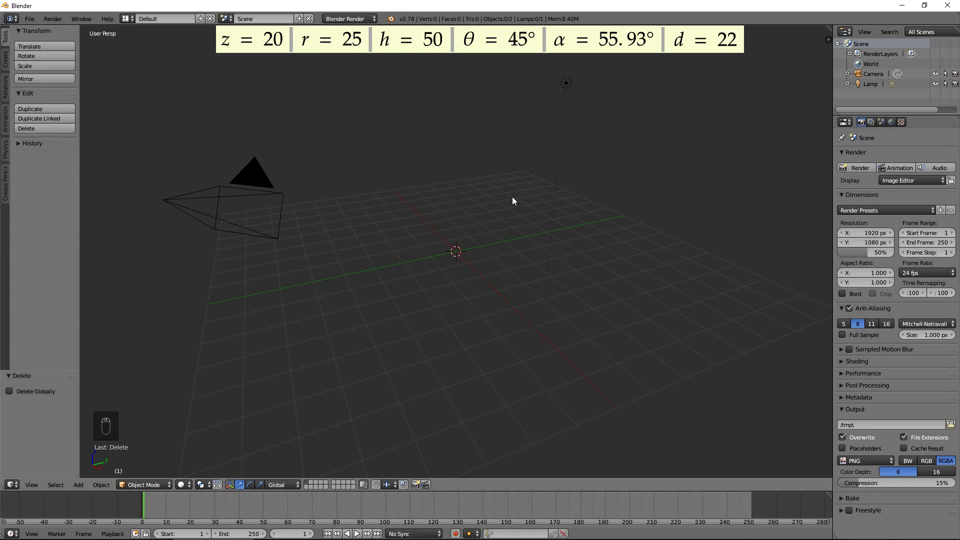
key(KP_7)
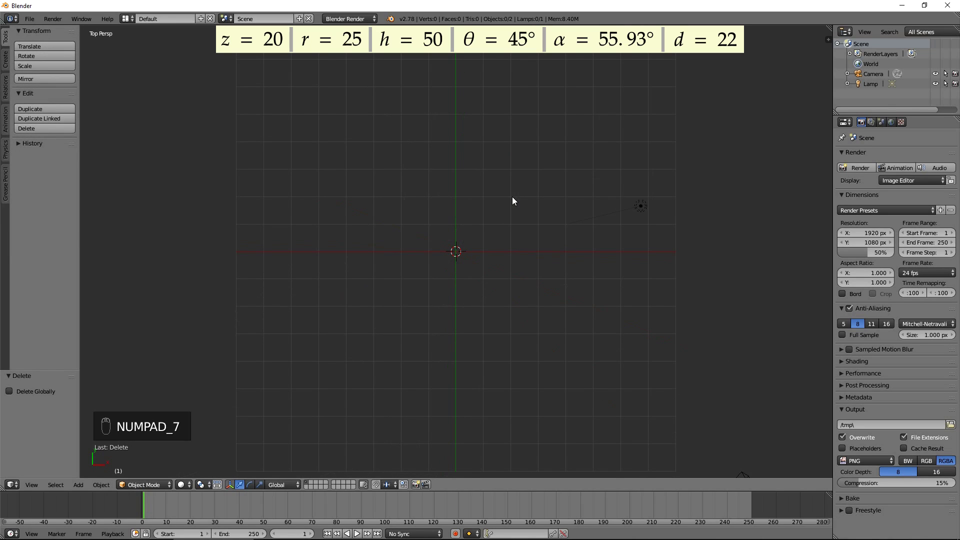
key(KP_5)
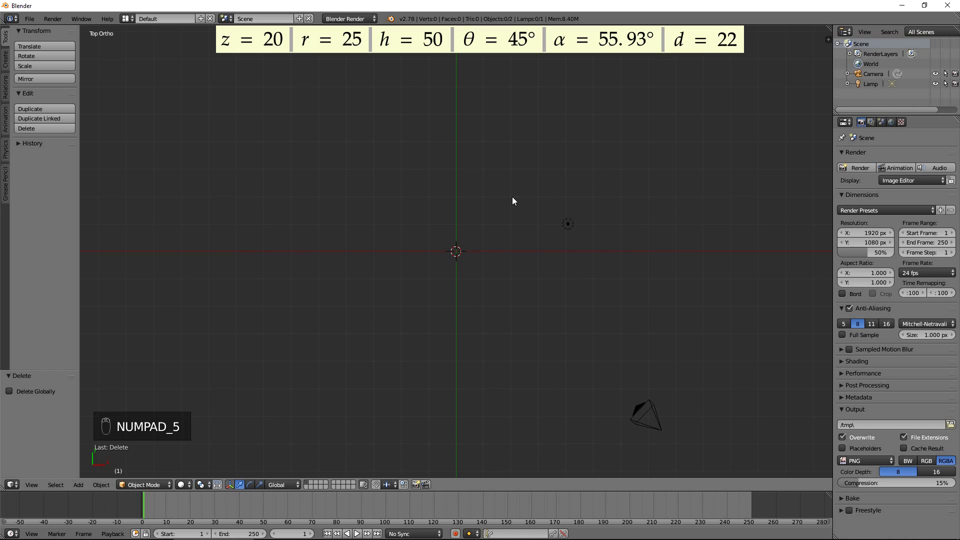
drag(206, 487, 227, 466)
click(227, 466)
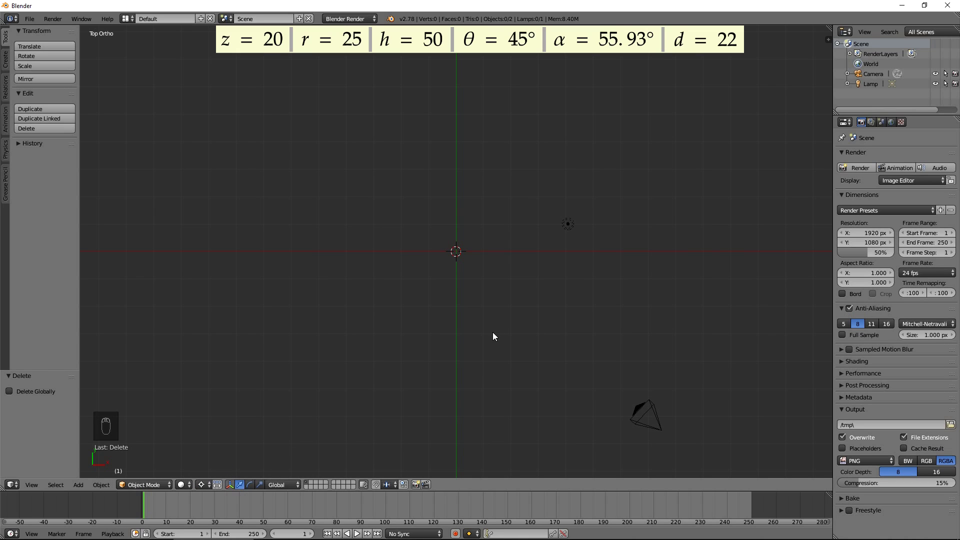
Bring up the Add Mesh menu to insert an XYZ Math Surface for the tooth profile.
key(shift+a)
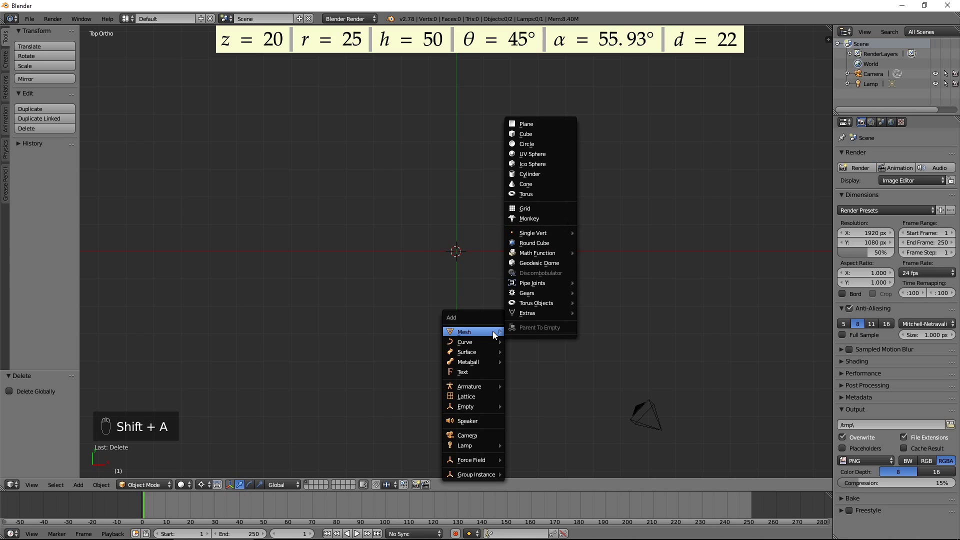
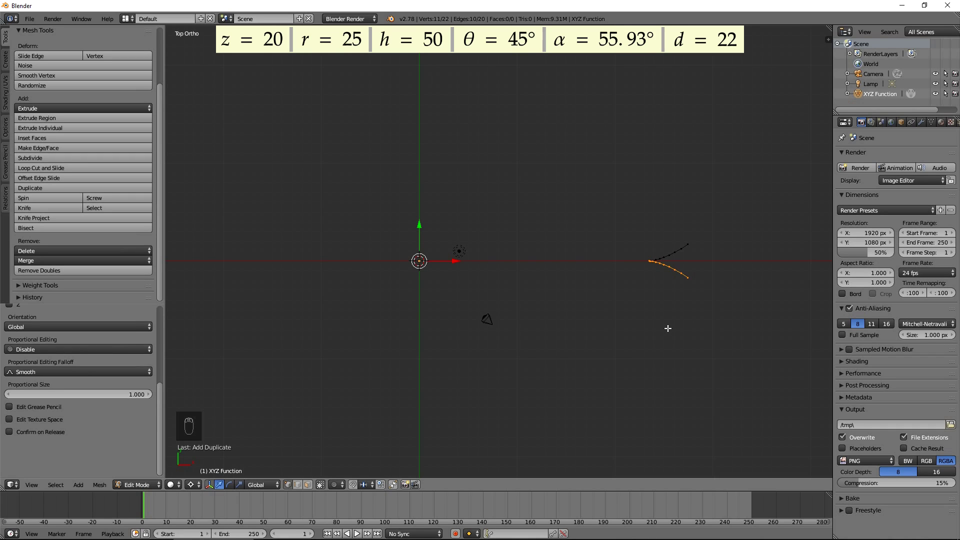
Rotate the flank arc into a tooth outline, then duplicate the tooth and rotate the copy around the origin.
key(r)
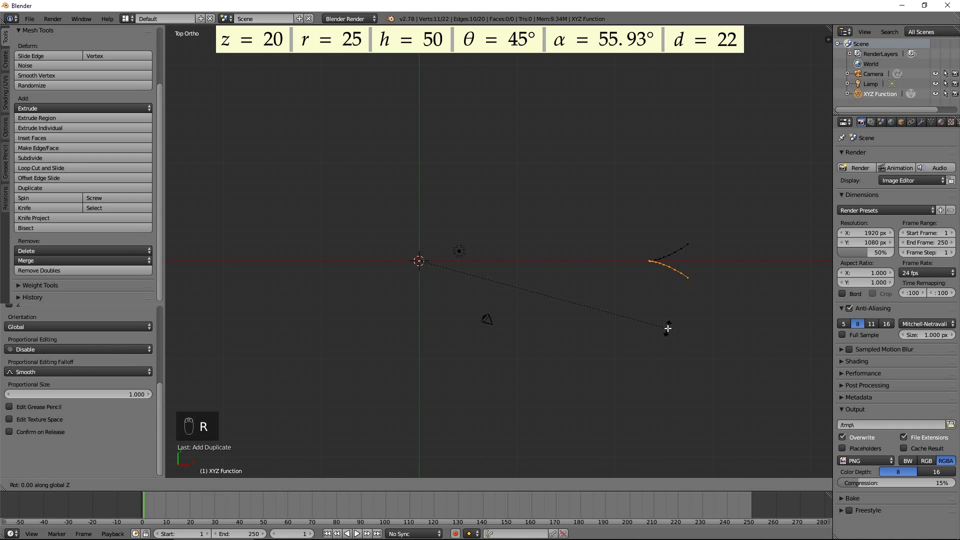
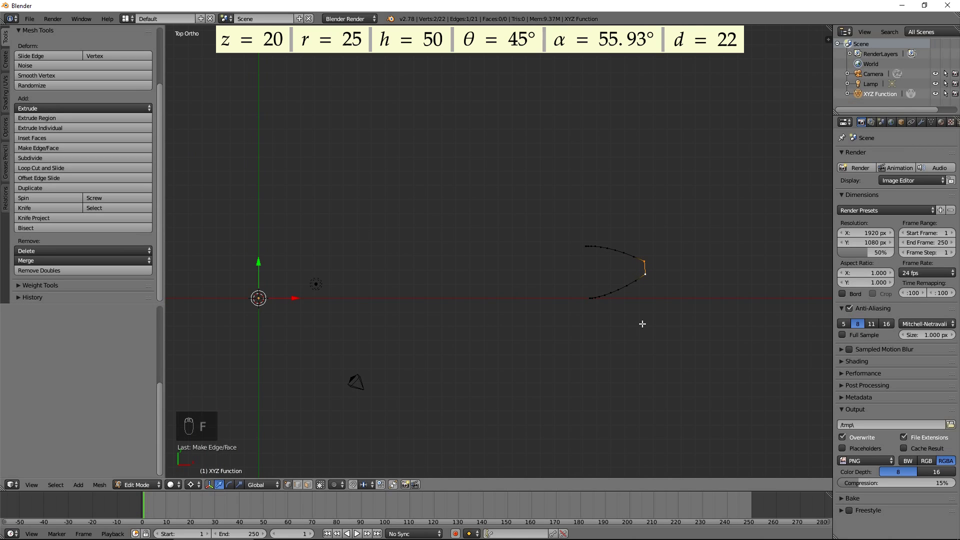
key(a)
key(a)
key(shift+d)
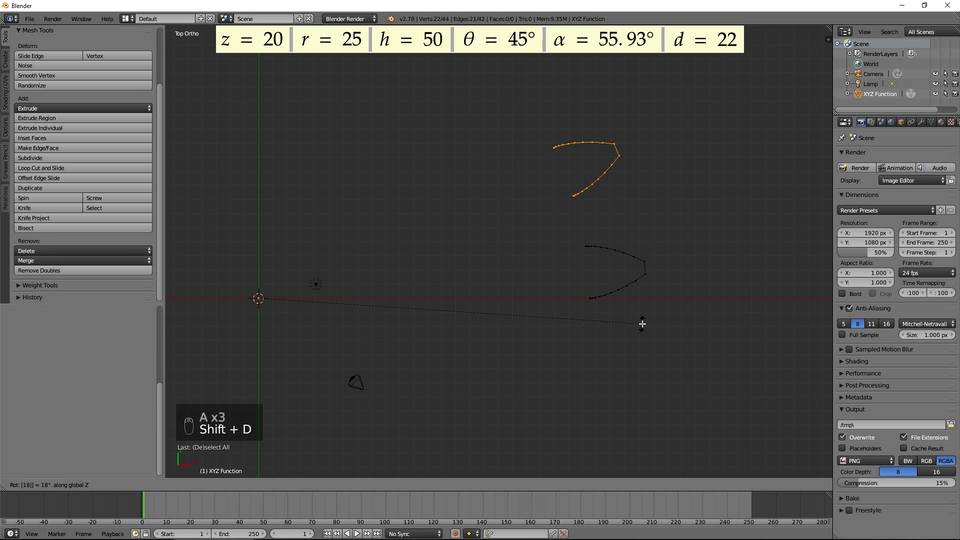
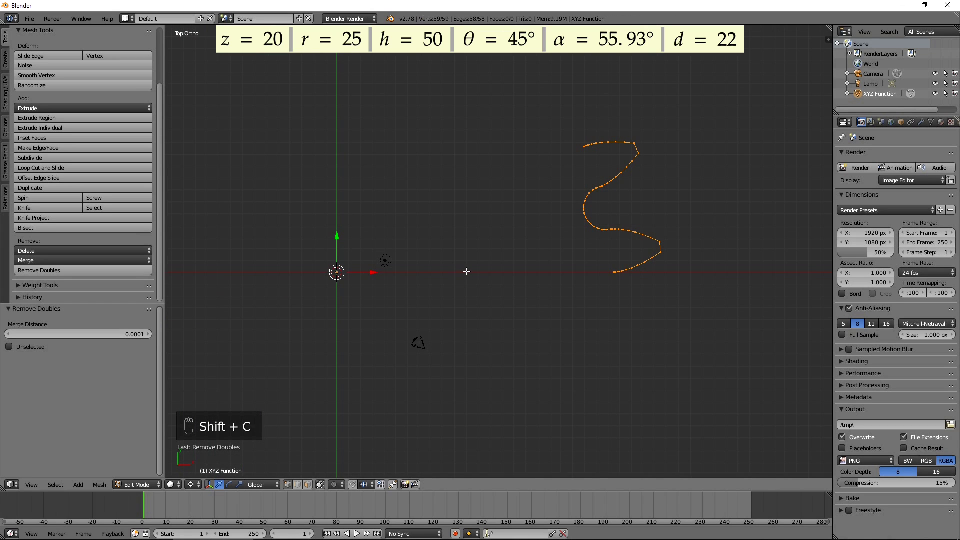
Duplicate the tooth profile and rotate the copy around the origin to extend the zigzag ring.
key(shift+d)
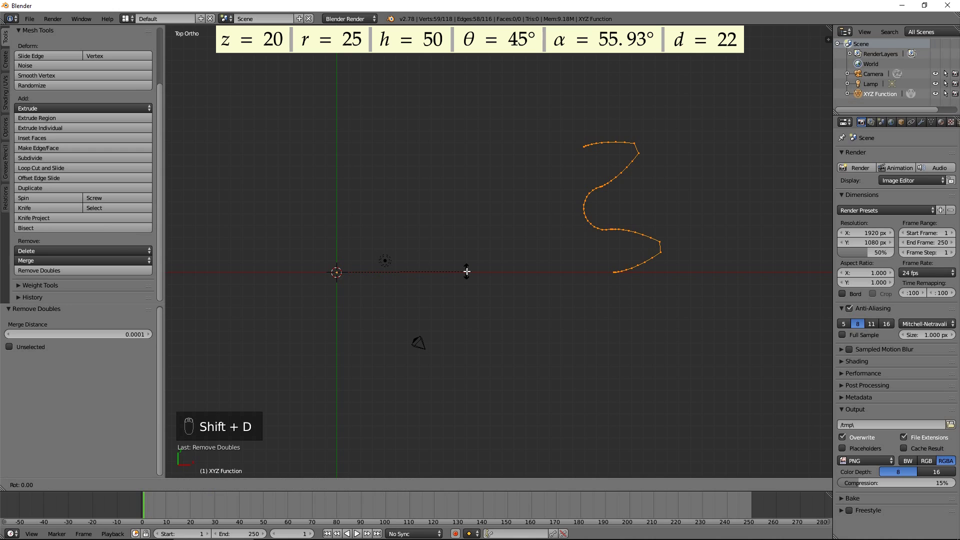
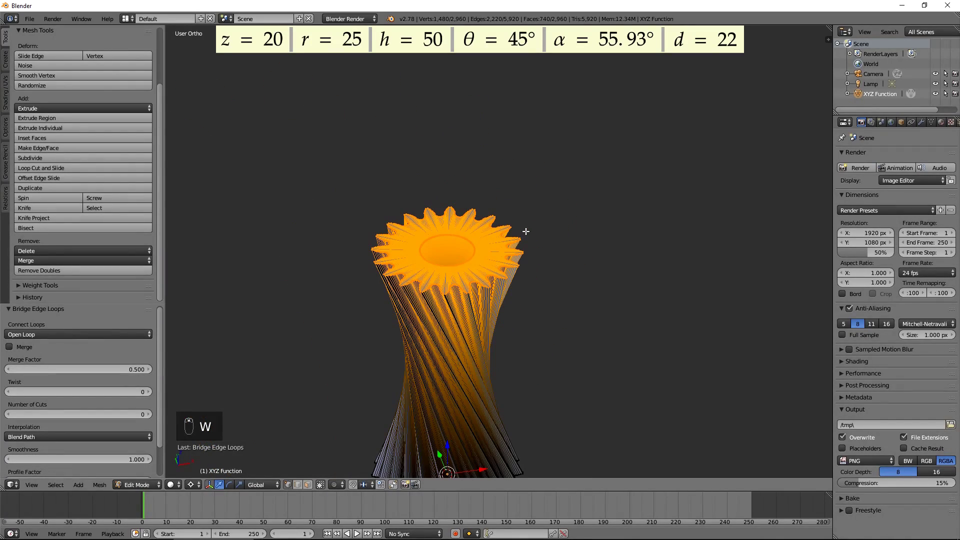
Select the whole gear mesh, recalculate its normals outward and return to Object Mode.
key(a)
key(a)
key(ctrl+n)
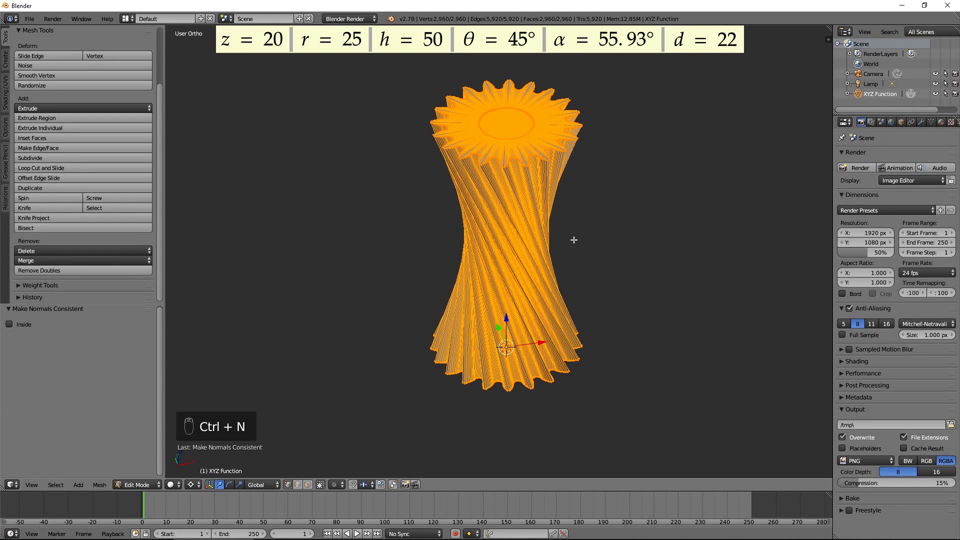
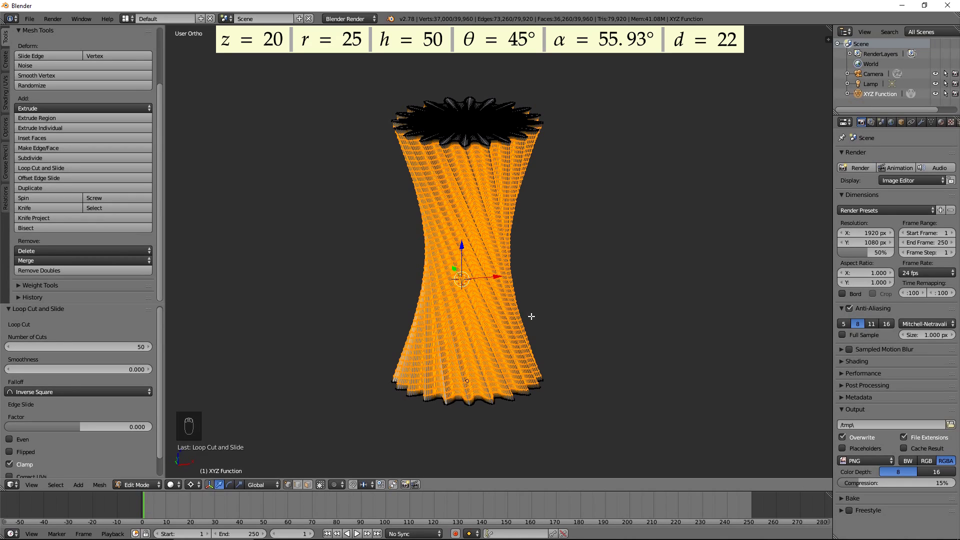
key(Tab)
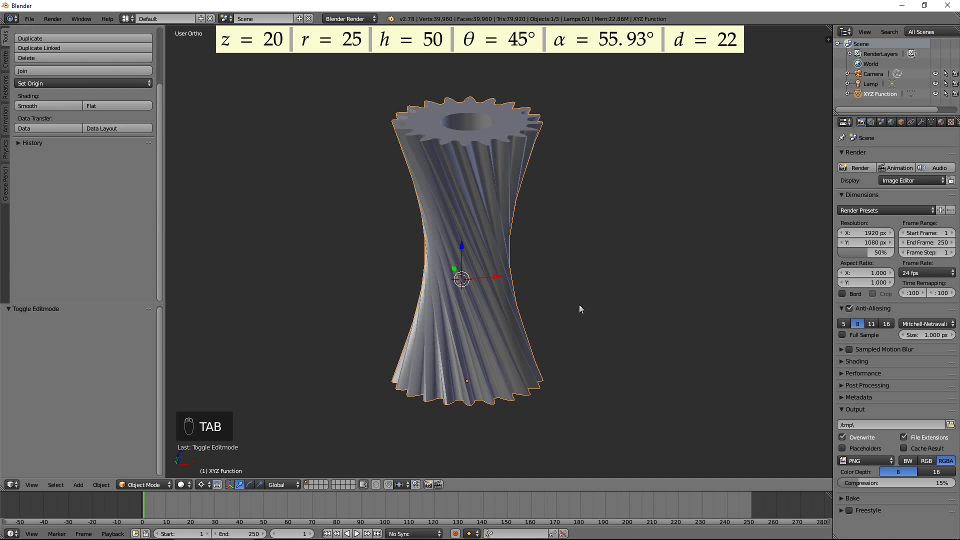
From Front Ortho view, move the gear 50 units down along Z.
middle_click(586, 309)
drag(557, 305, 553, 306)
key(KP_1)
key(g)
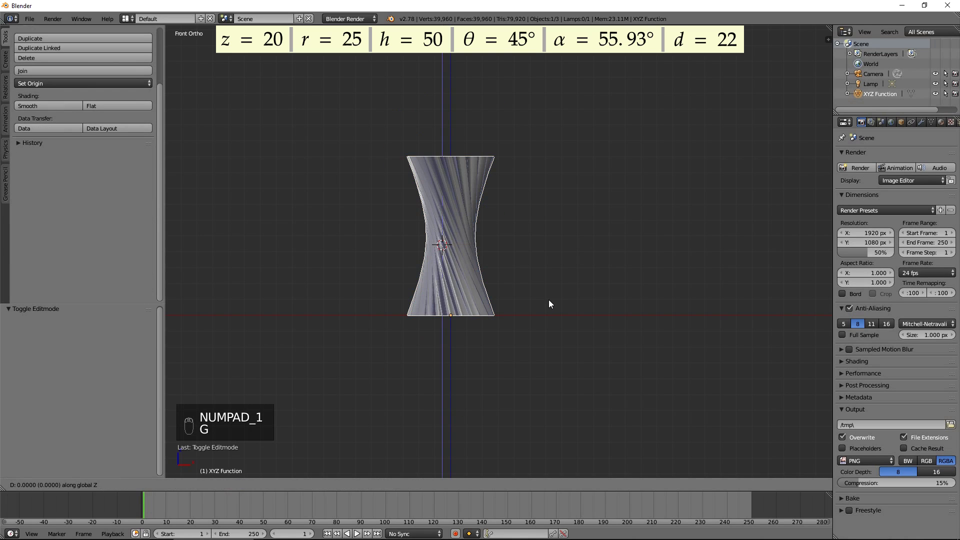
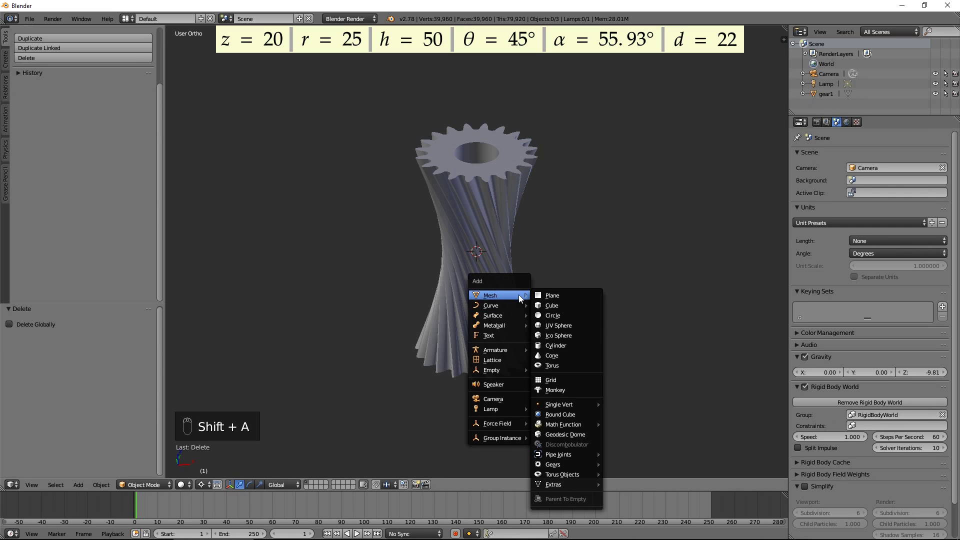
Shrink the new cylinder into a small pin, place it just above the gear top and make it a passive rigid body.
key(s)
key(g)
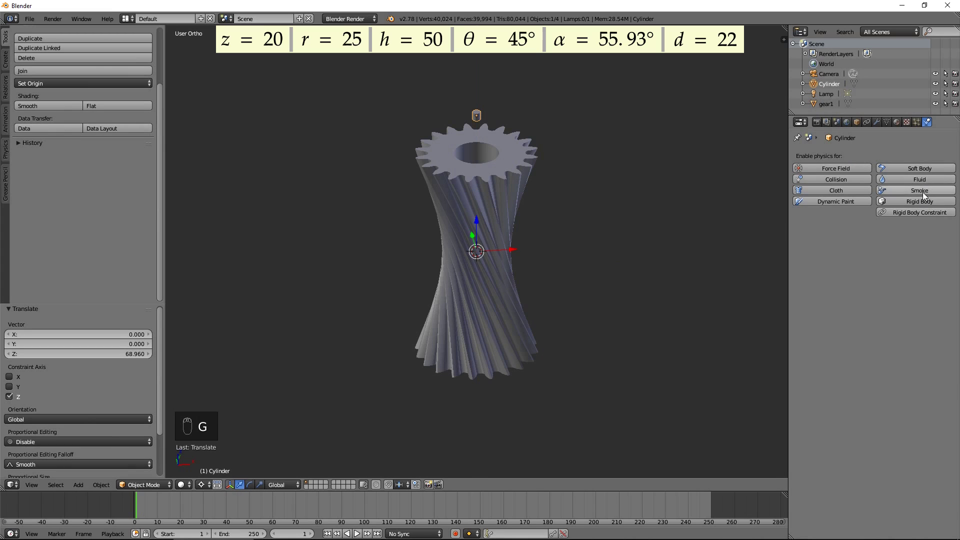
drag(925, 210, 602, 262)
key(shift+a)
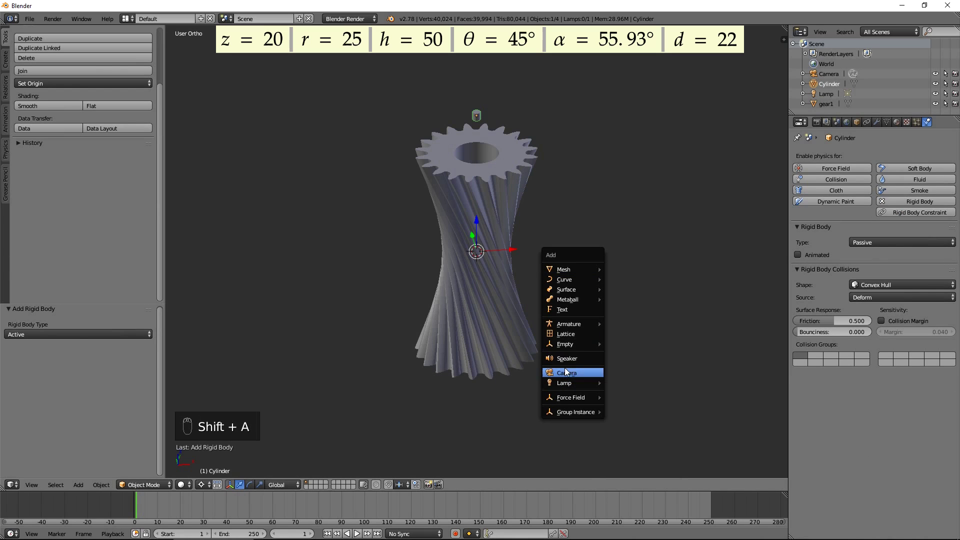
Add a resized empty above the gear carrying a hinge rigid body constraint linked to gear1.
key(s)
key(g)
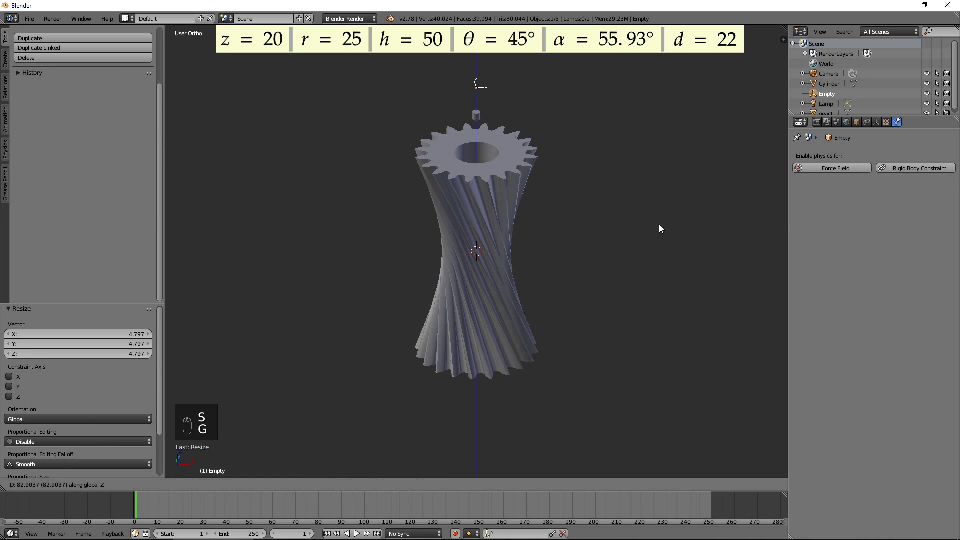
drag(926, 172, 510, 199)
drag(509, 199, 541, 266)
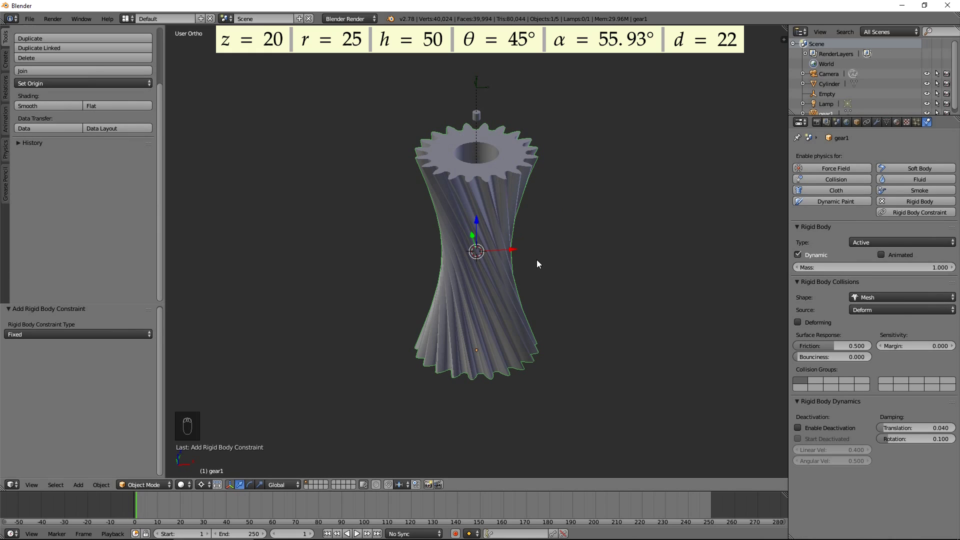
Add a second empty, resize it, turn it 90° about Y and move it down to Z -78.34 below the gear.
key(shift+a)
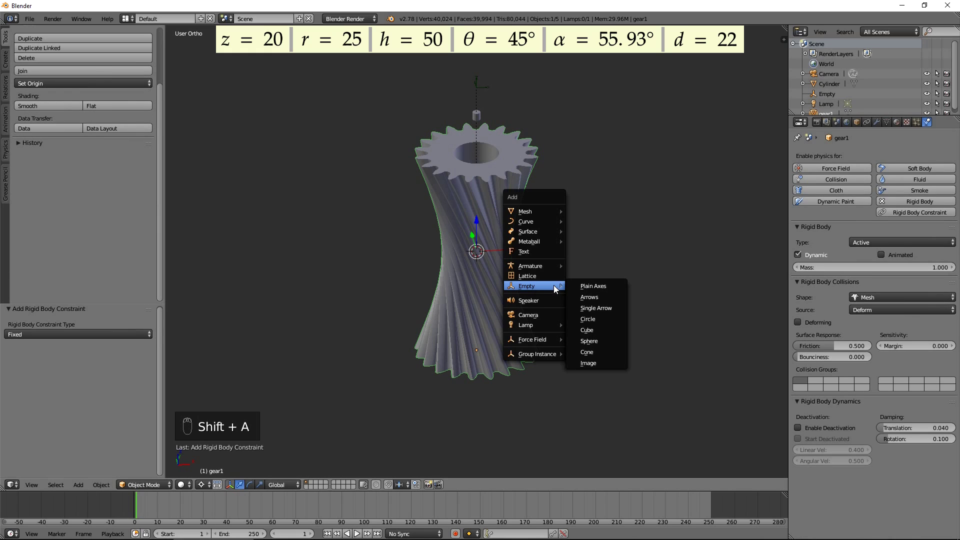
key(s)
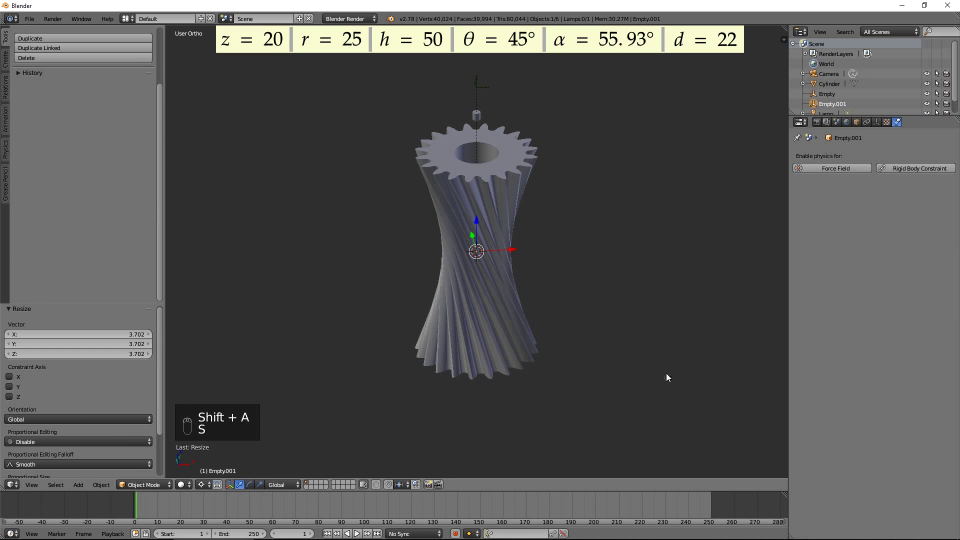
key(r)
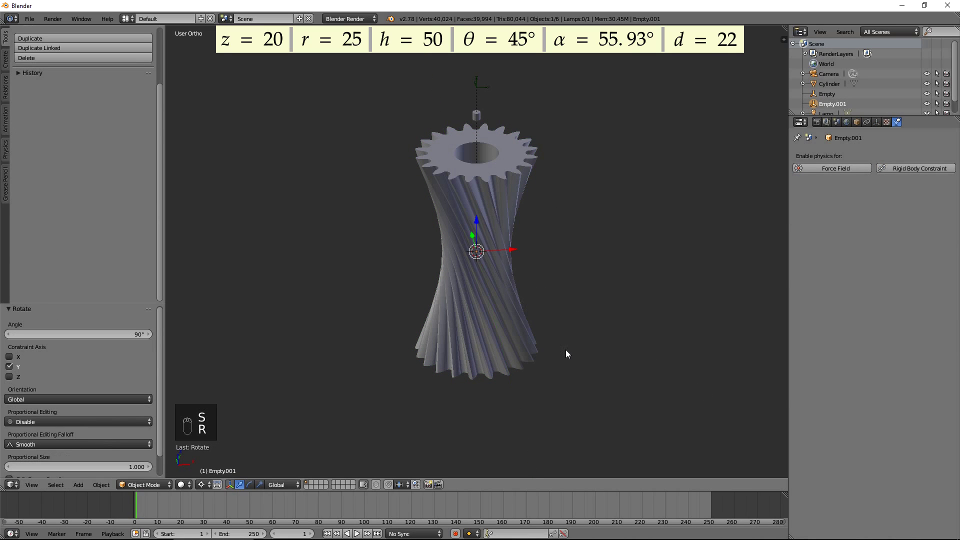
key(g)
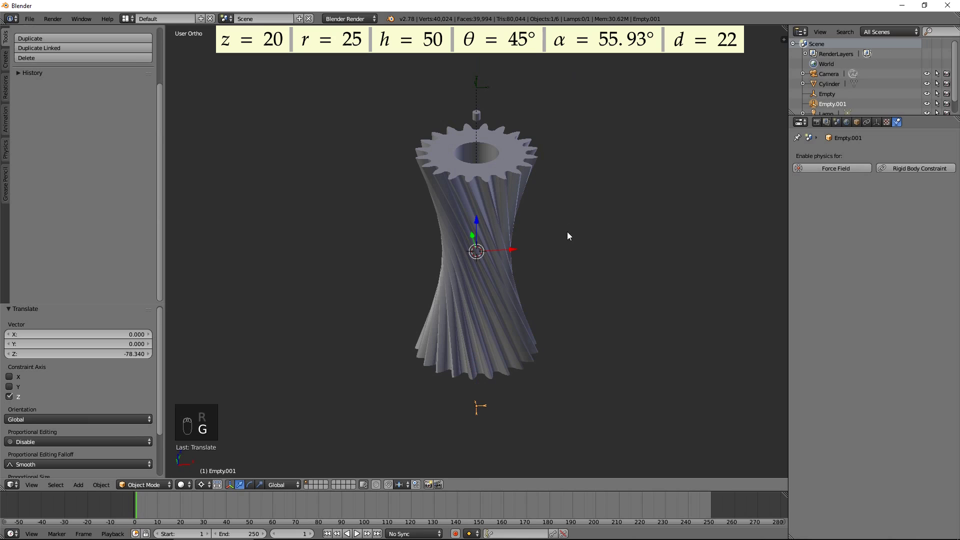
Give the empty a Motor rigid body constraint joining gear1 and Cylinder with the angular motor enabled.
drag(905, 171, 850, 279)
drag(820, 293, 594, 245)
drag(593, 245, 473, 208)
Duplicate the gear, cylinder and empty as a copy placed 50 units along X.
drag(472, 209, 521, 242)
key(shift+d)
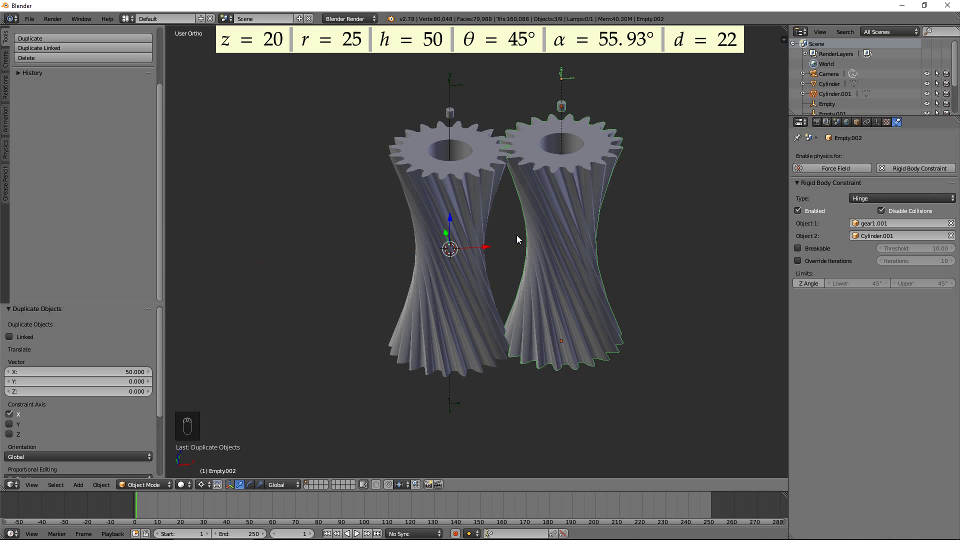
drag(525, 243, 619, 257)
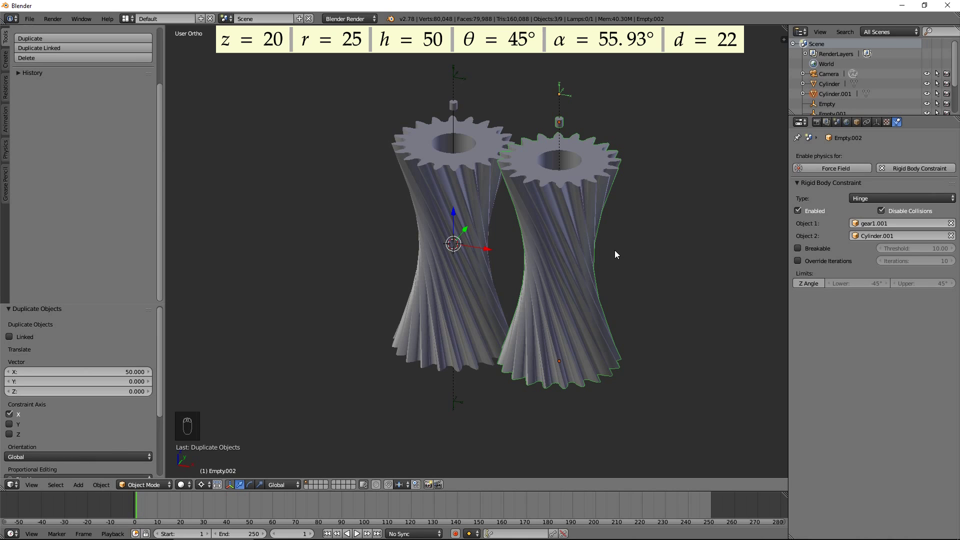
key(r)
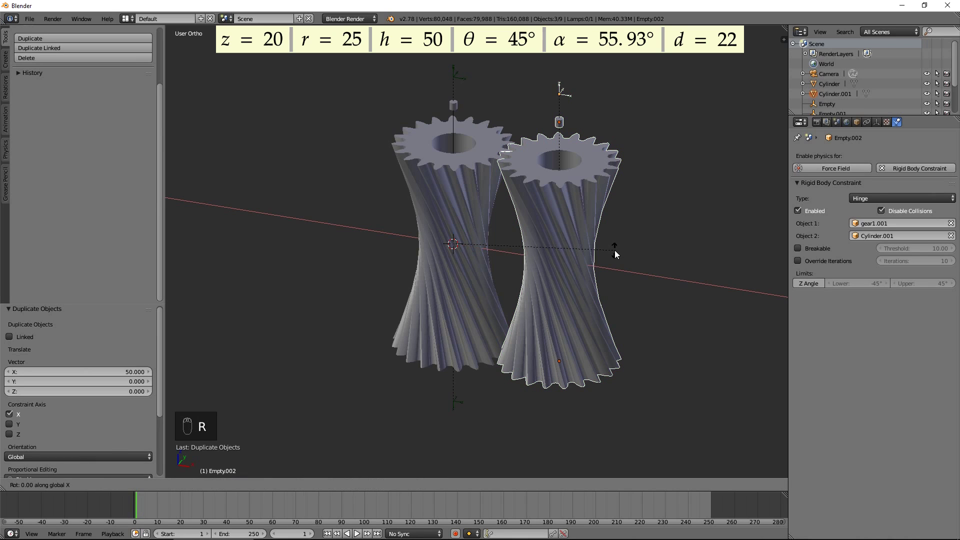
Tilt the copy 45° about X and slide it 22 units along X into mesh, then view both gears.
drag(626, 258, 587, 307)
drag(581, 291, 579, 288)
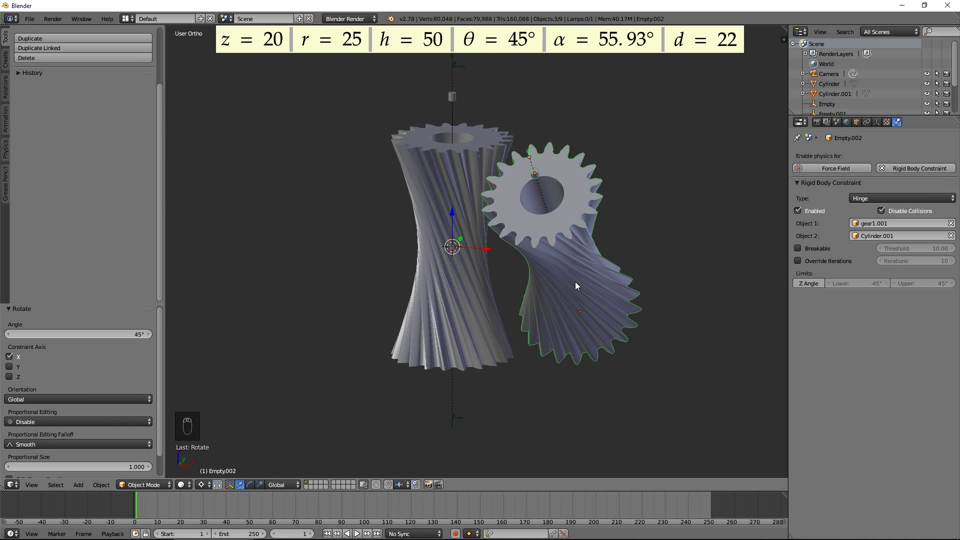
key(g)
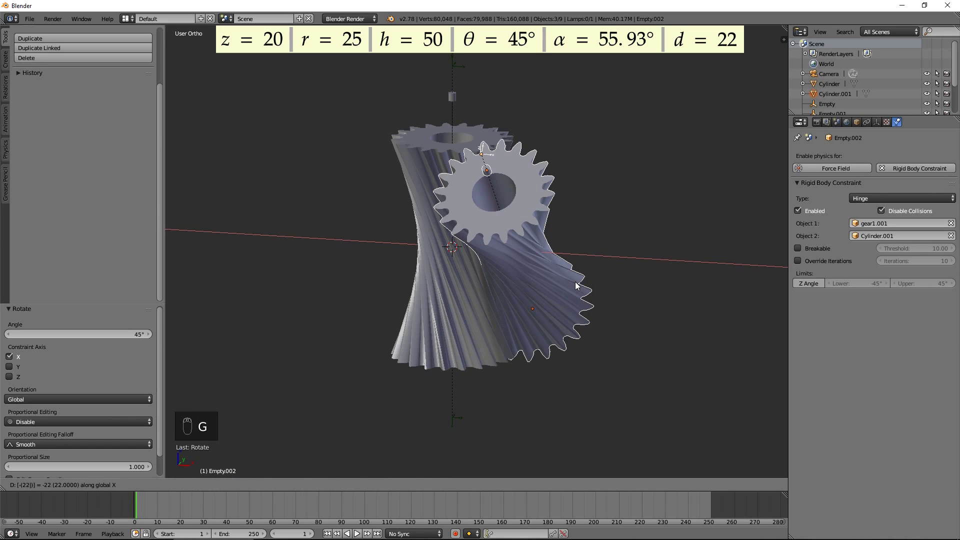
middle_click(579, 288)
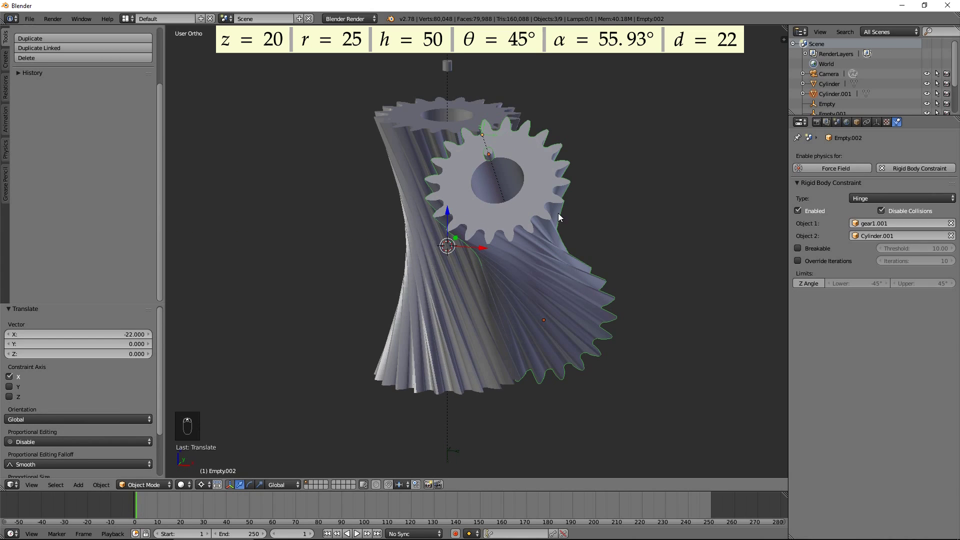
middle_click(565, 272)
middle_click(538, 269)
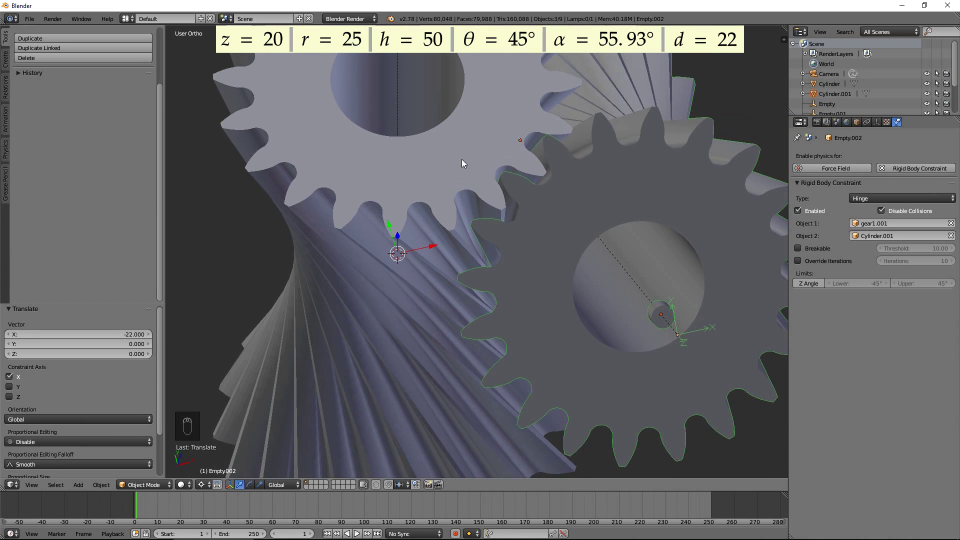
drag(528, 308, 330, 536)
drag(330, 536, 445, 493)
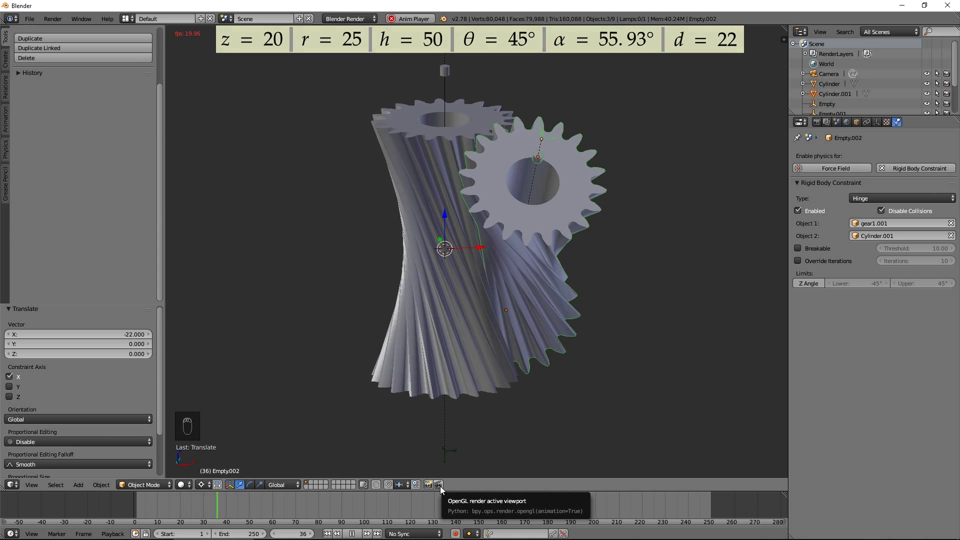
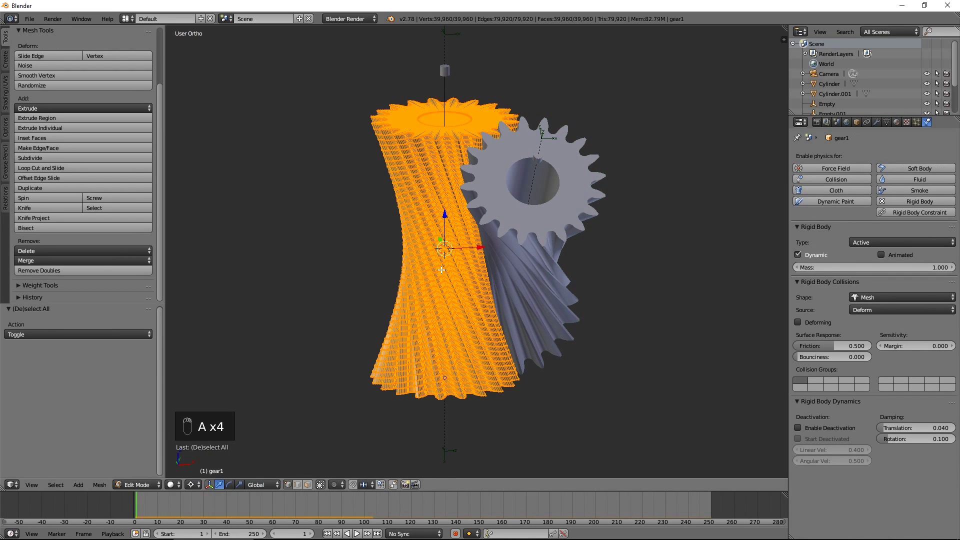
Subdivide gear1's fully selected mesh via the specials menu (W).
key(w)
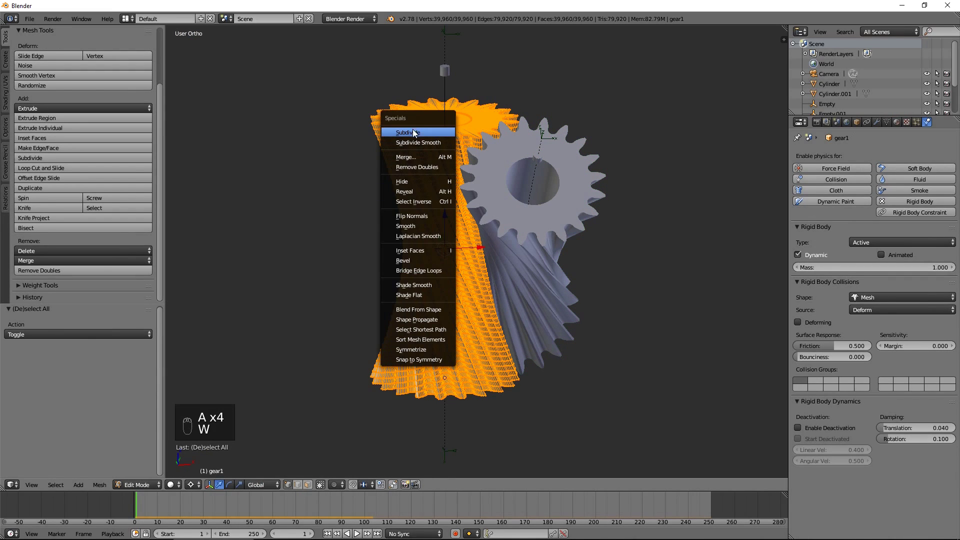
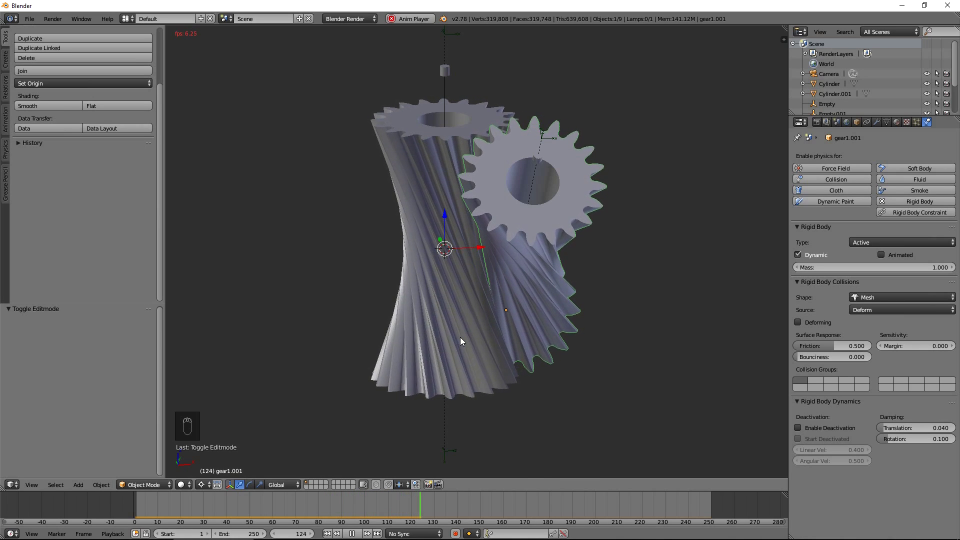
drag(503, 302, 529, 334)
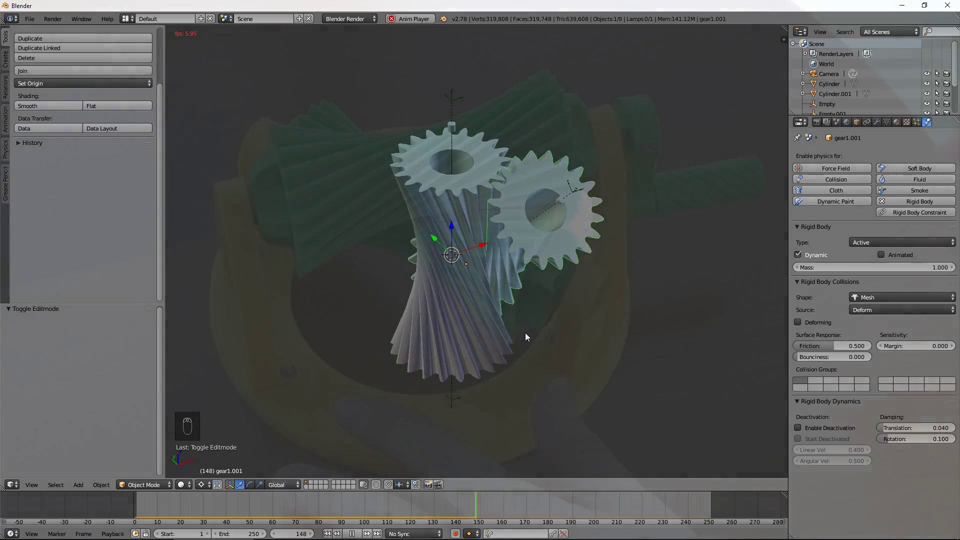